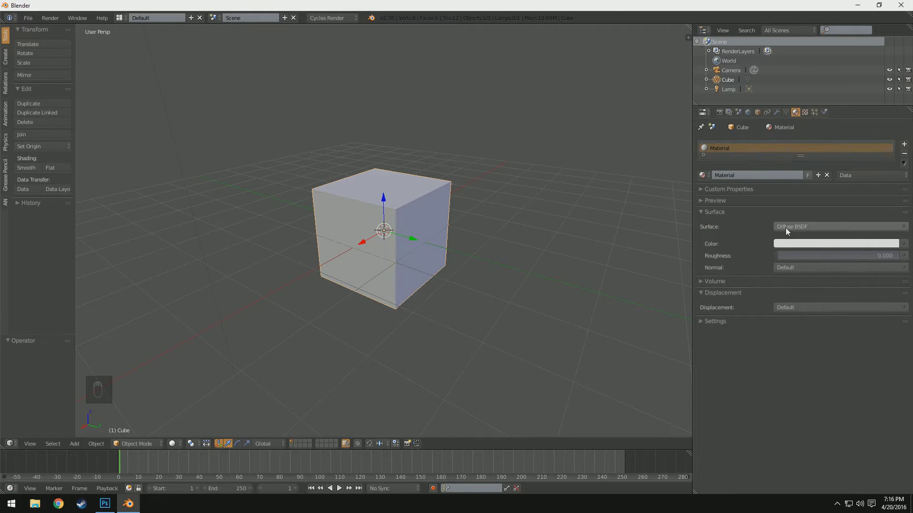
- Switch the cube material's surface to Glossy BSDF and frame the scene
drag(806, 237, 803, 229)
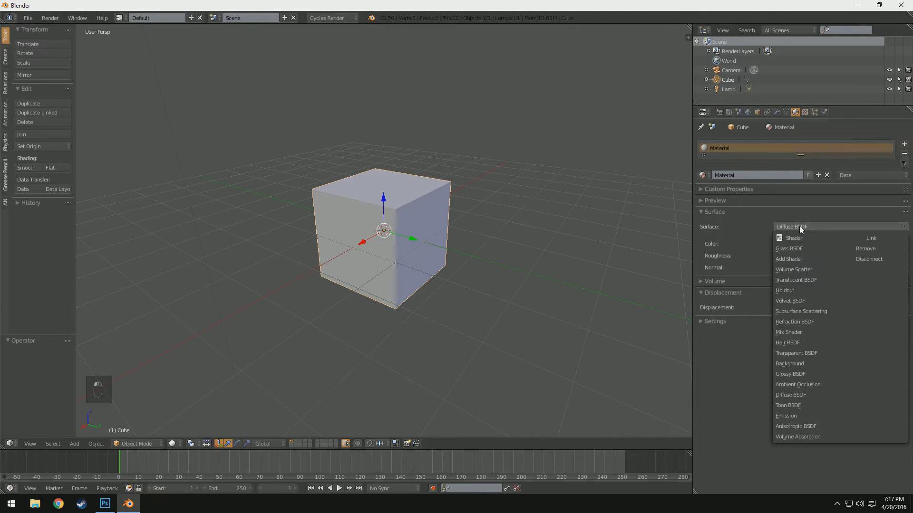
drag(799, 377, 789, 228)
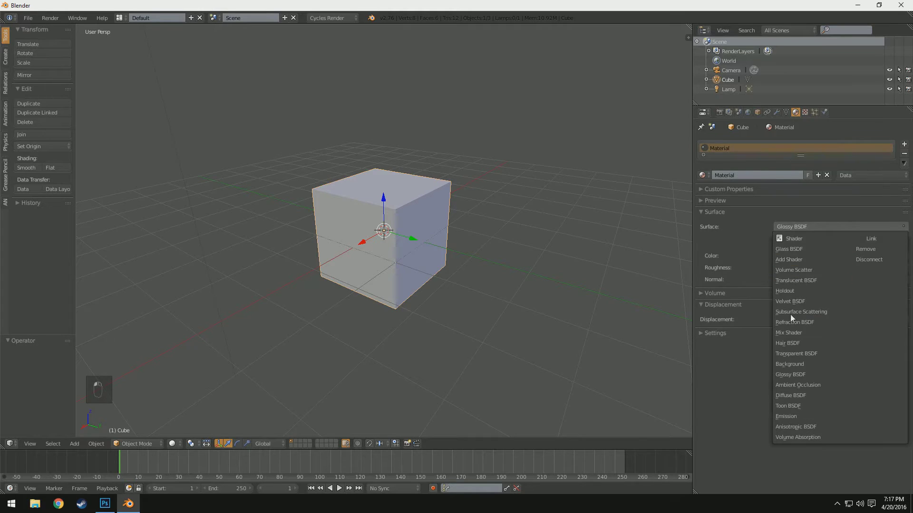
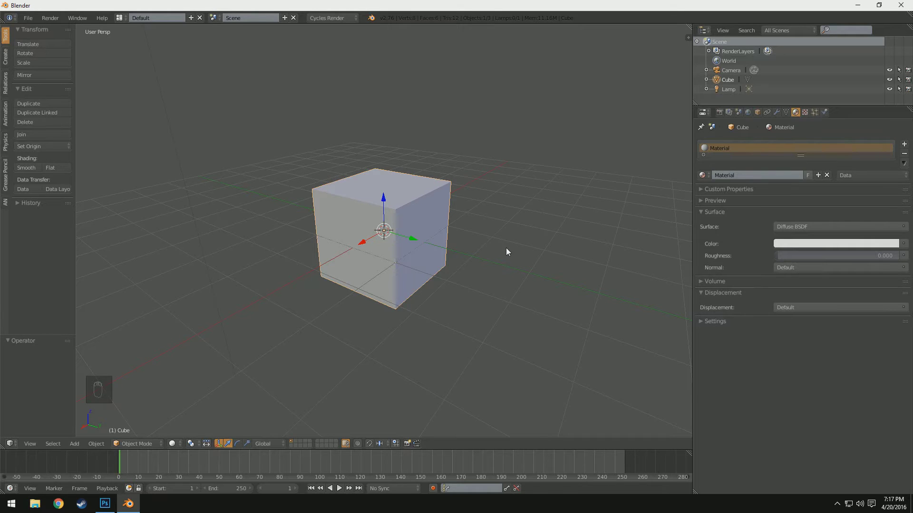
drag(325, 279, 372, 445)
drag(372, 446, 386, 195)
drag(358, 146, 339, 130)
middle_click(177, 149)
- Delete the camera and add a plane scaled up into a large floor under the cube
key(Delete)
key(shift+a)
key(s)
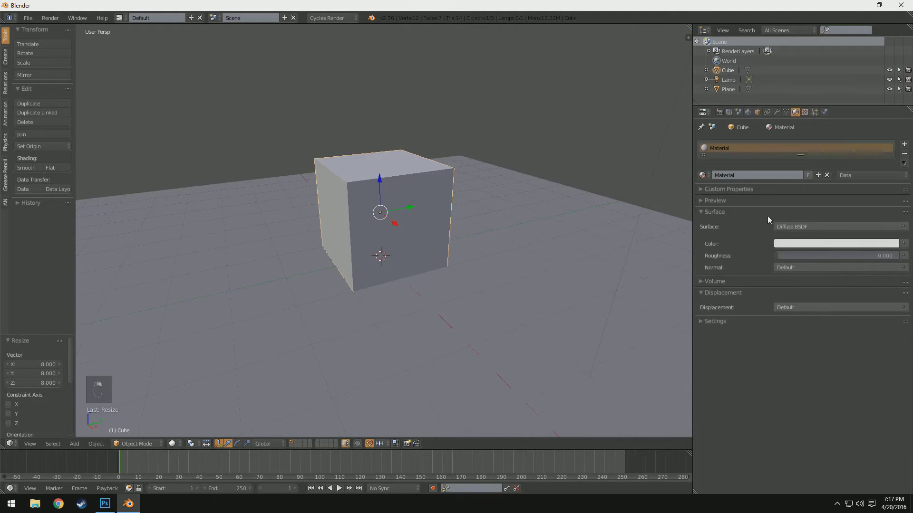
drag(506, 227, 402, 235)
- Duplicate the cube, place the copy beside the first, shrink it and flatten it
key(alt+d)
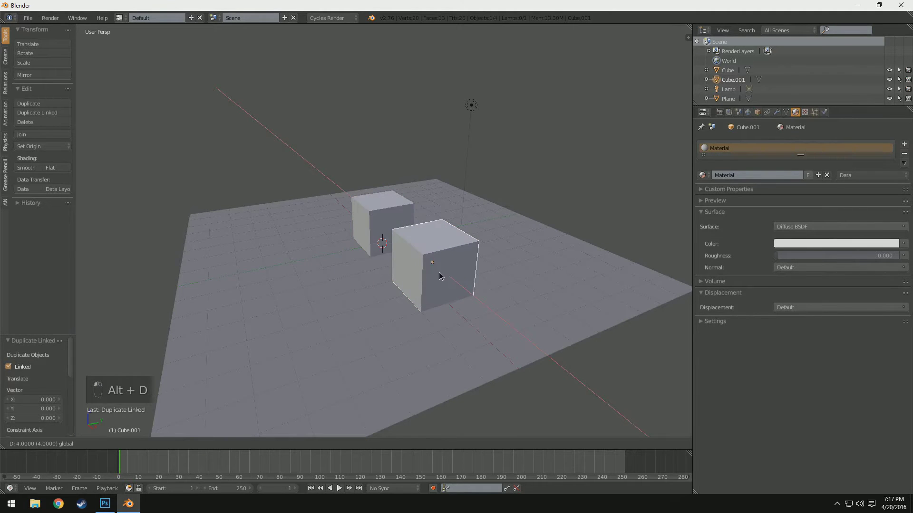
drag(484, 278, 527, 280)
drag(528, 279, 592, 207)
key(s)
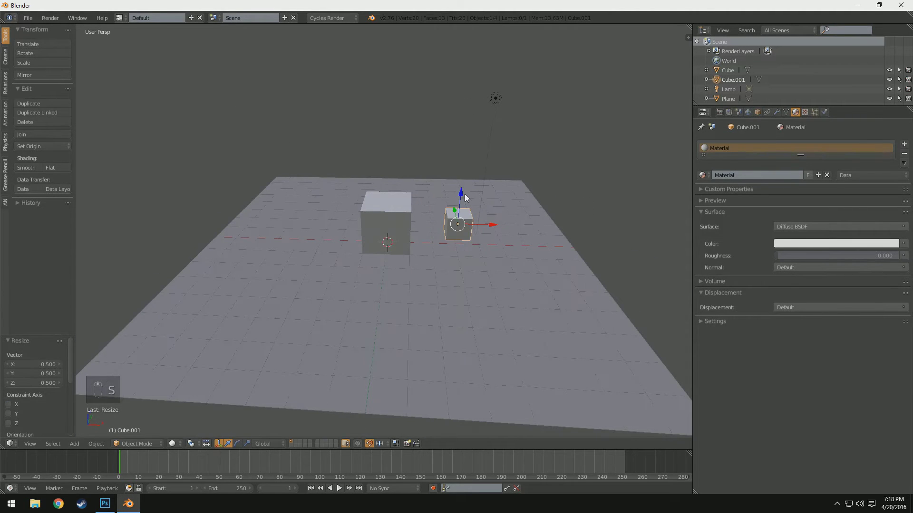
click(466, 192)
drag(465, 193, 467, 212)
- Orbit around the two cubes and preview the scene in Rendered viewport shading
drag(491, 215, 468, 217)
middle_click(441, 217)
drag(179, 442, 190, 386)
middle_click(189, 385)
drag(488, 274, 496, 251)
- Orbit the rendered preview and bring up the Surface shader list for the cube material
drag(177, 446, 187, 415)
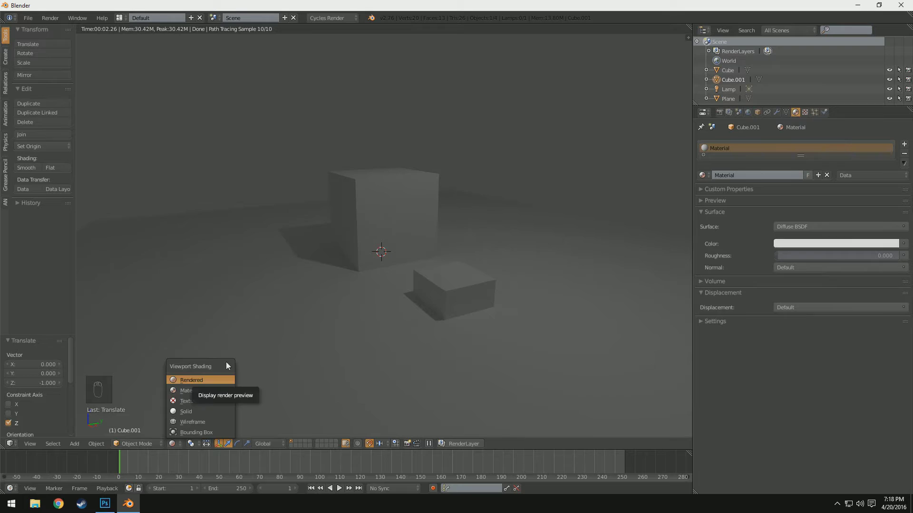
drag(464, 236, 429, 242)
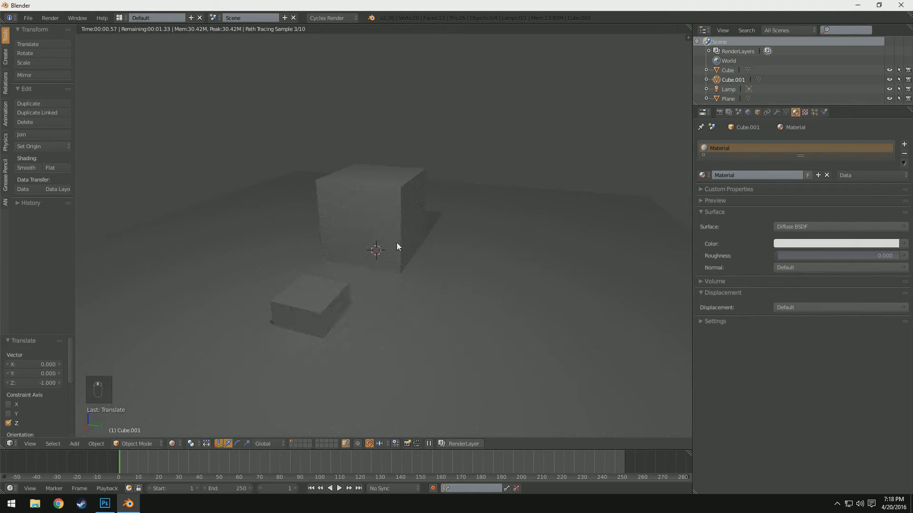
middle_click(396, 254)
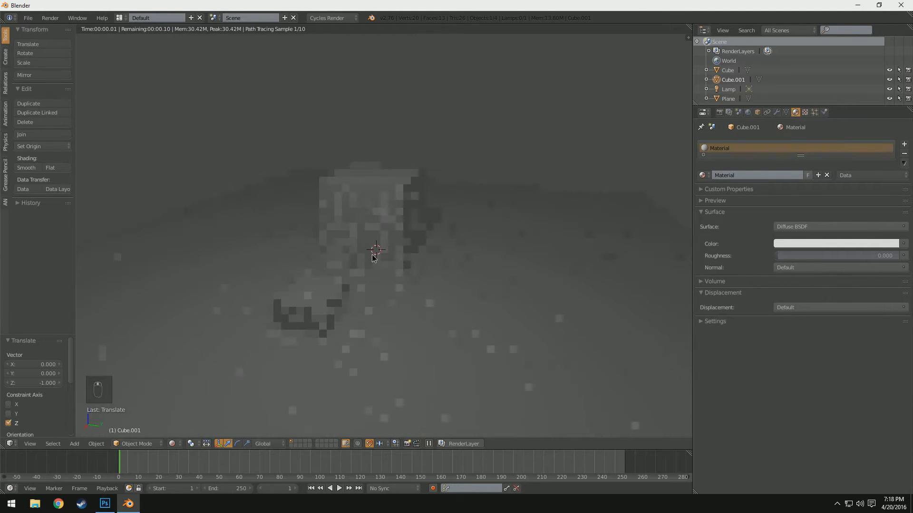
middle_click(323, 255)
middle_click(398, 271)
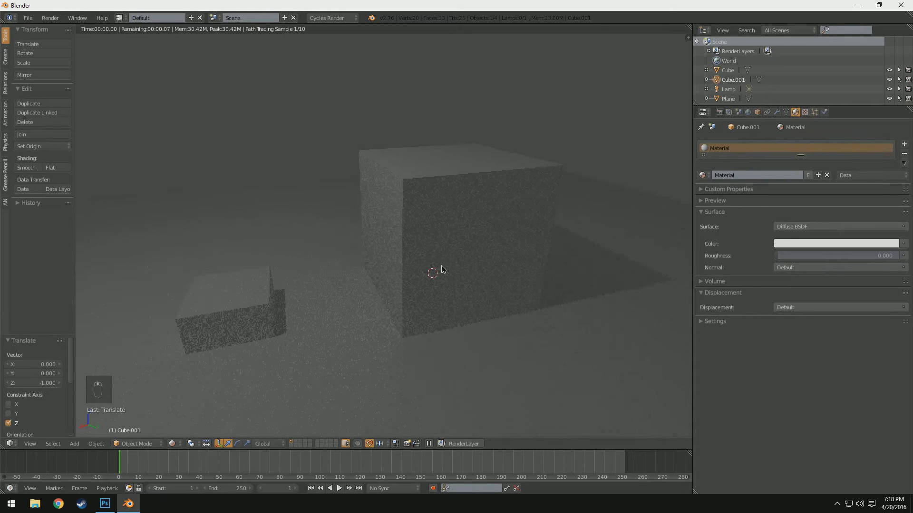
drag(809, 229, 560, 259)
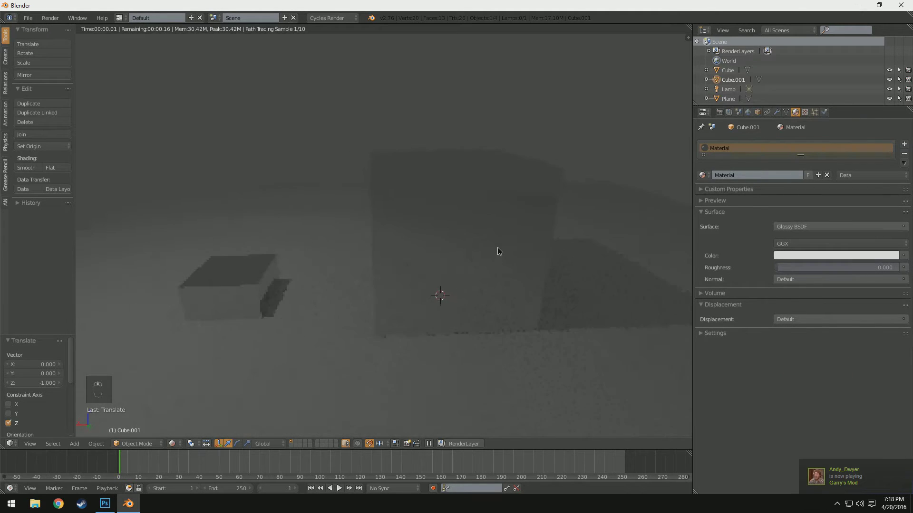
drag(362, 334, 440, 318)
middle_click(563, 325)
drag(590, 325, 472, 258)
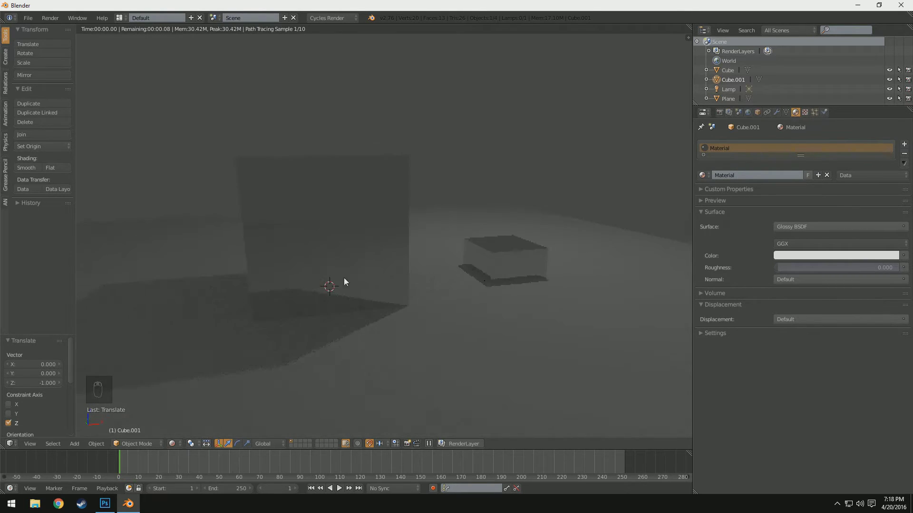
drag(428, 329, 396, 224)
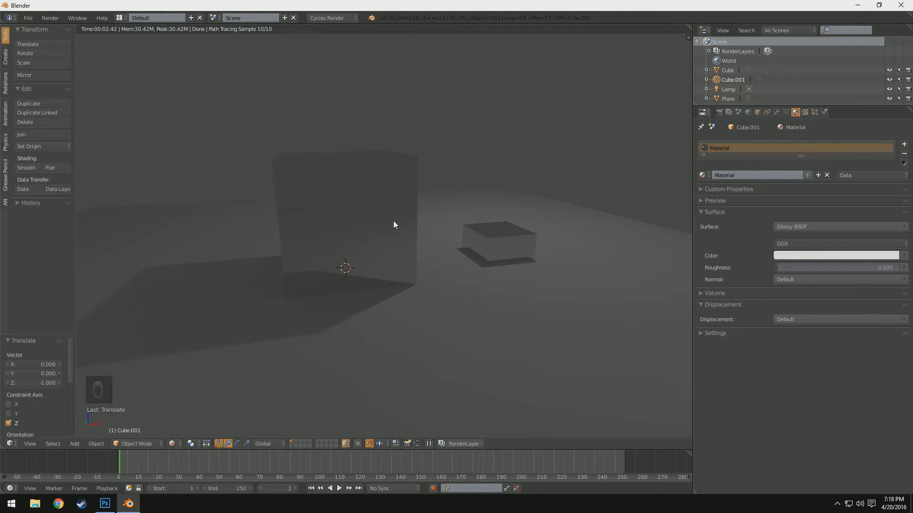
drag(438, 260, 838, 275)
drag(839, 275, 841, 270)
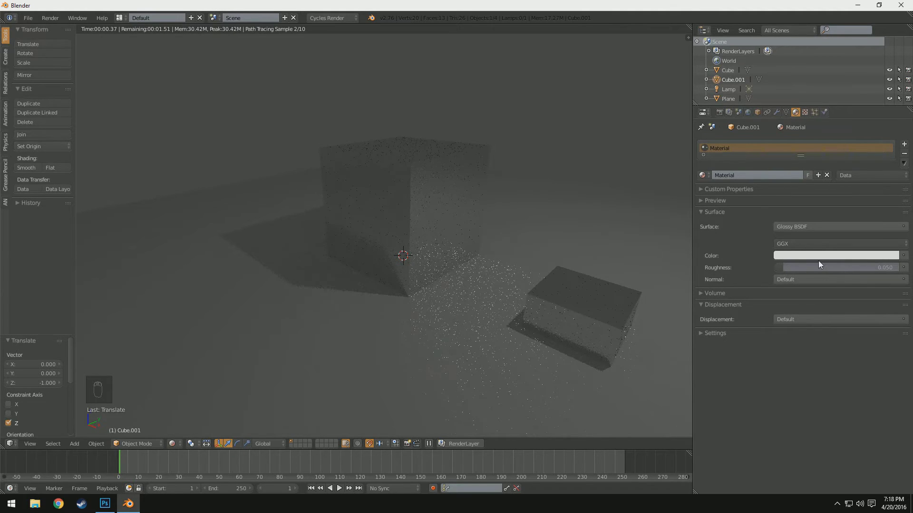
drag(490, 275, 454, 267)
drag(869, 268, 786, 301)
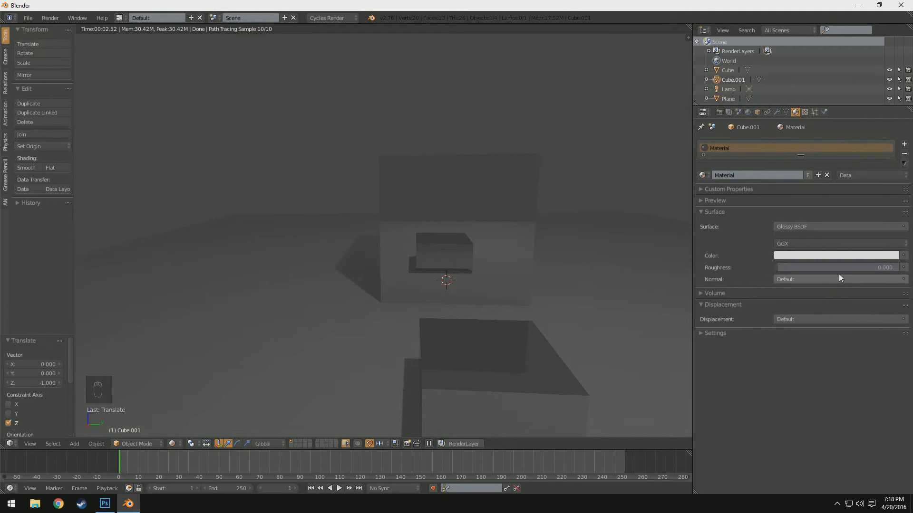
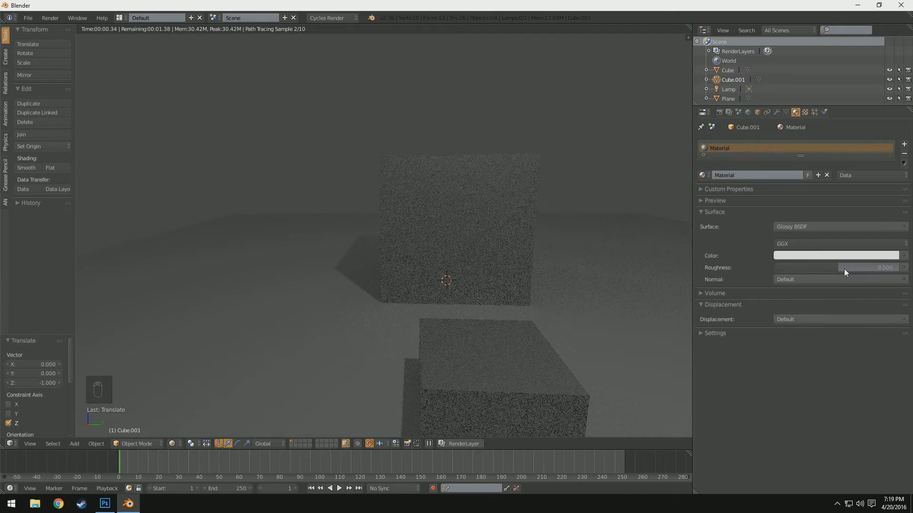
click(847, 271)
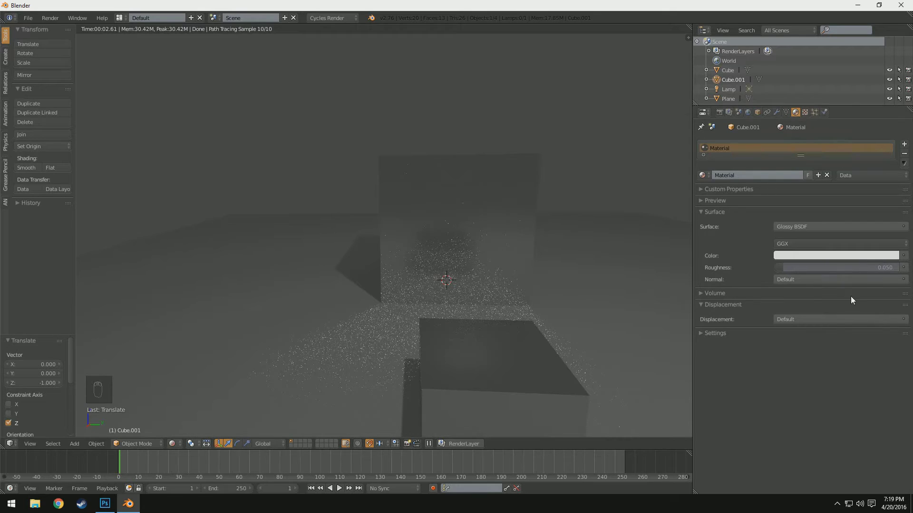
drag(848, 273, 482, 306)
drag(482, 305, 448, 301)
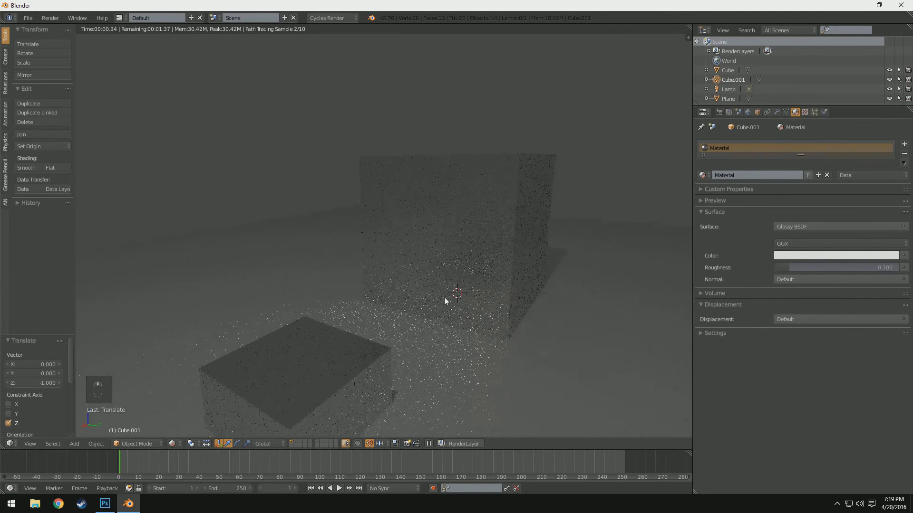
middle_click(448, 301)
middle_click(380, 366)
middle_click(326, 360)
middle_click(324, 360)
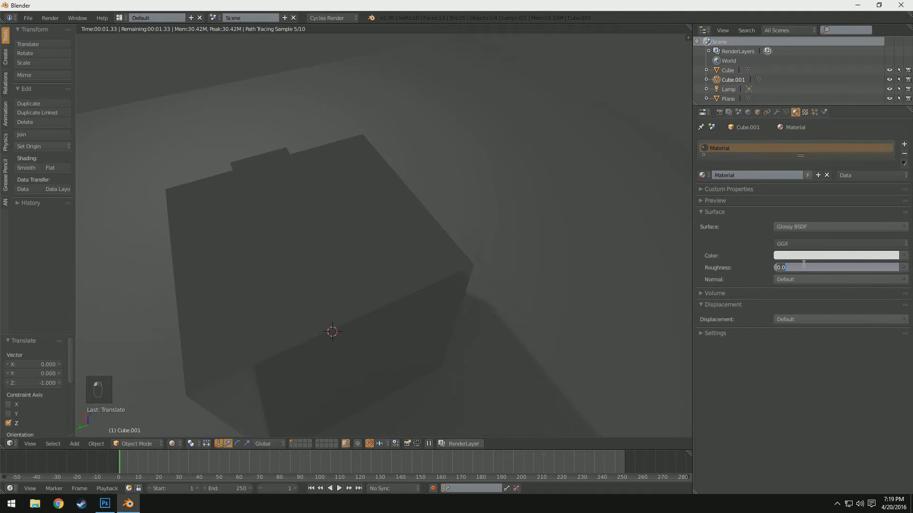
drag(571, 282, 513, 318)
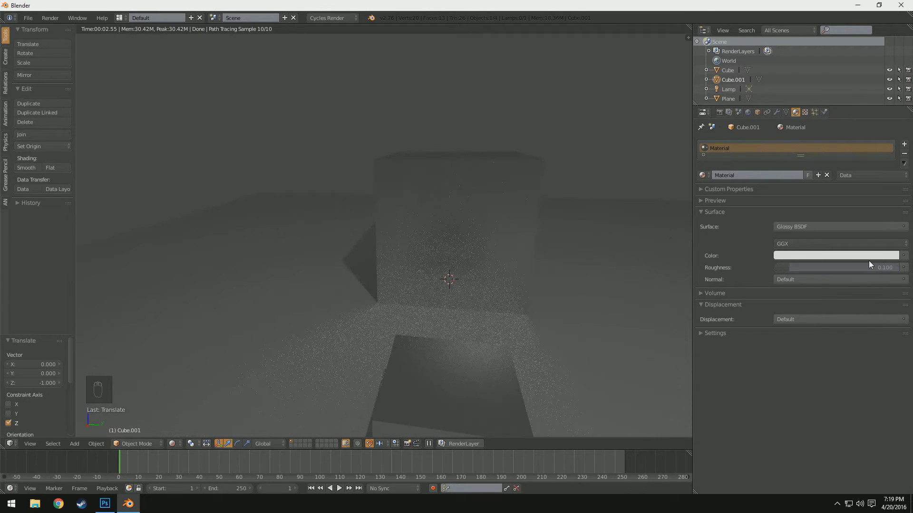
drag(833, 271, 796, 232)
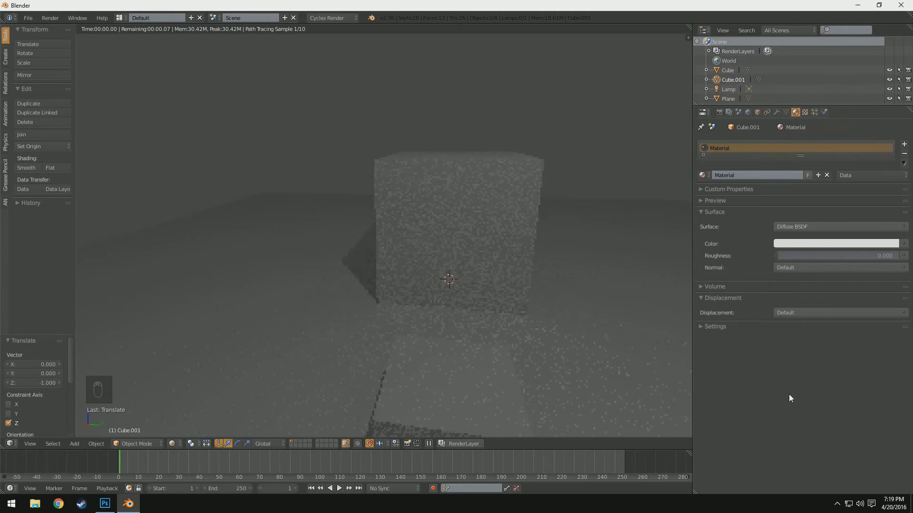
- Adjust the diffuse colour on the Hex colour wheel to a slightly warm off-white
click(447, 281)
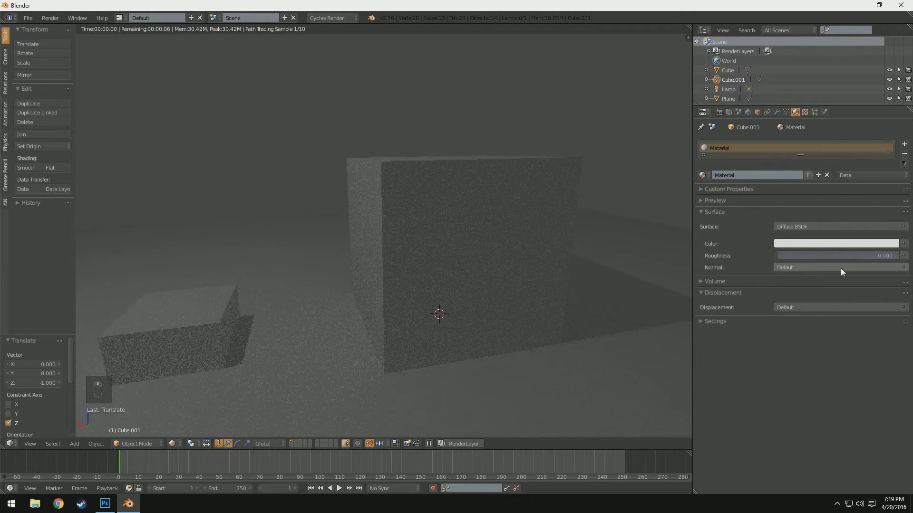
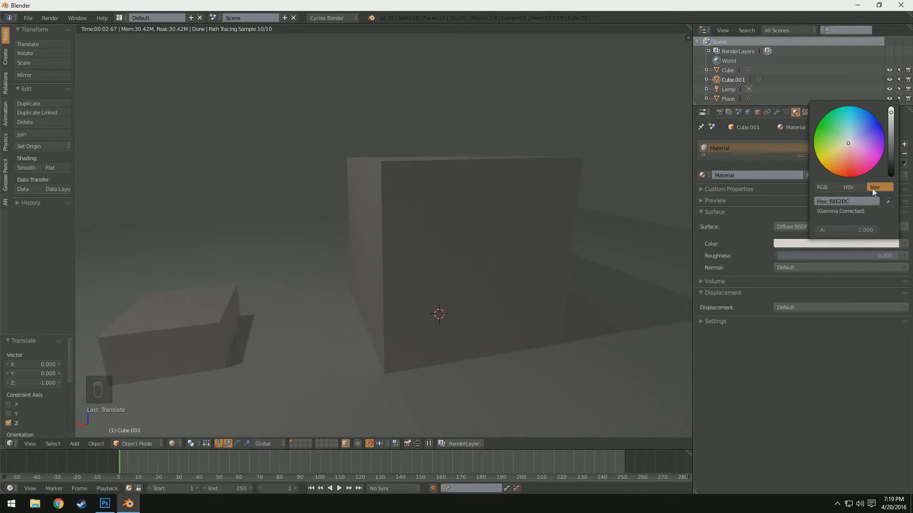
drag(793, 382, 512, 339)
drag(511, 339, 760, 386)
drag(760, 386, 133, 117)
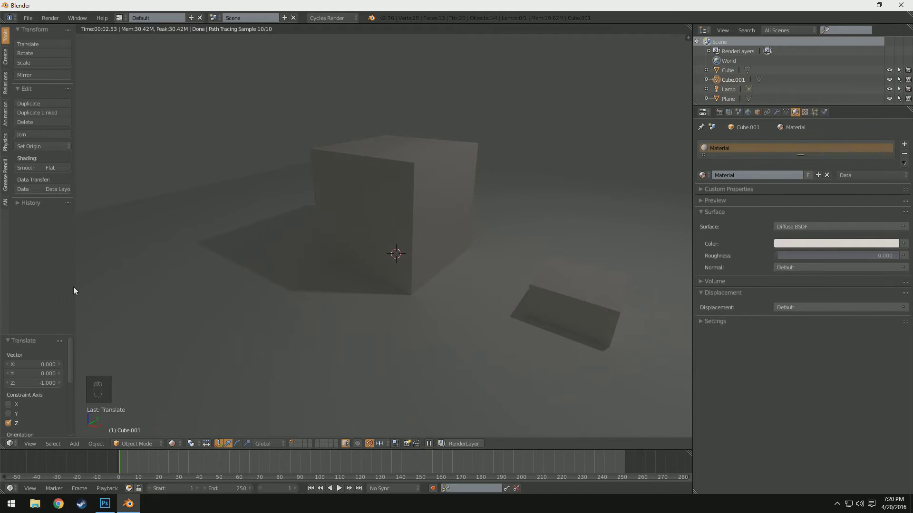
key(t)
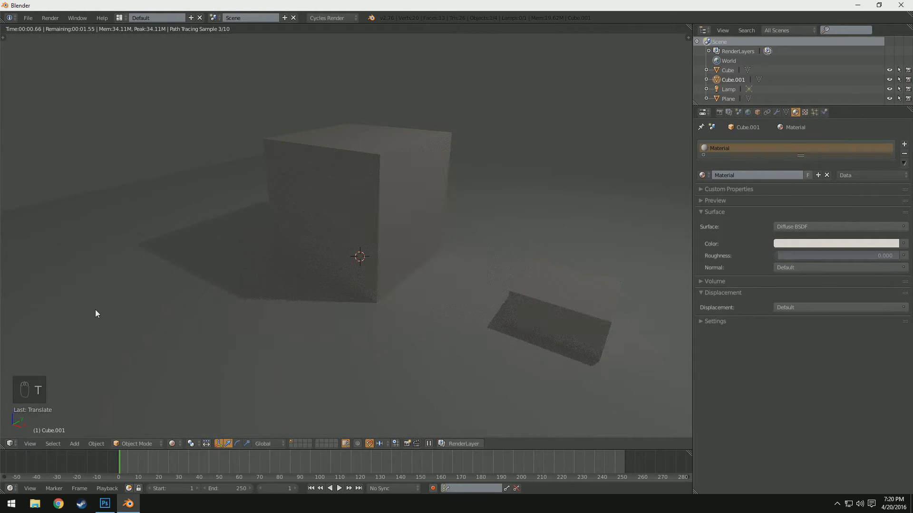
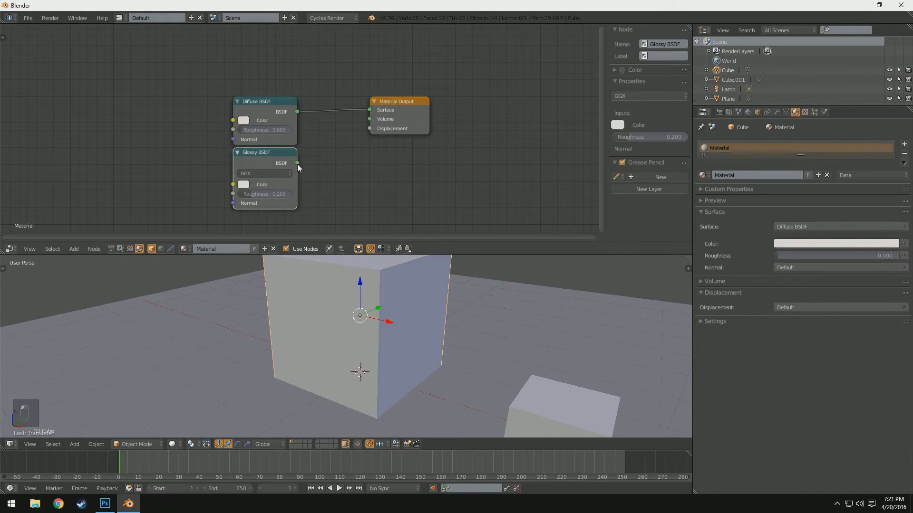
- Wire the Glossy BSDF into the Surface output and lower its roughness to 0.005
drag(181, 444, 182, 391)
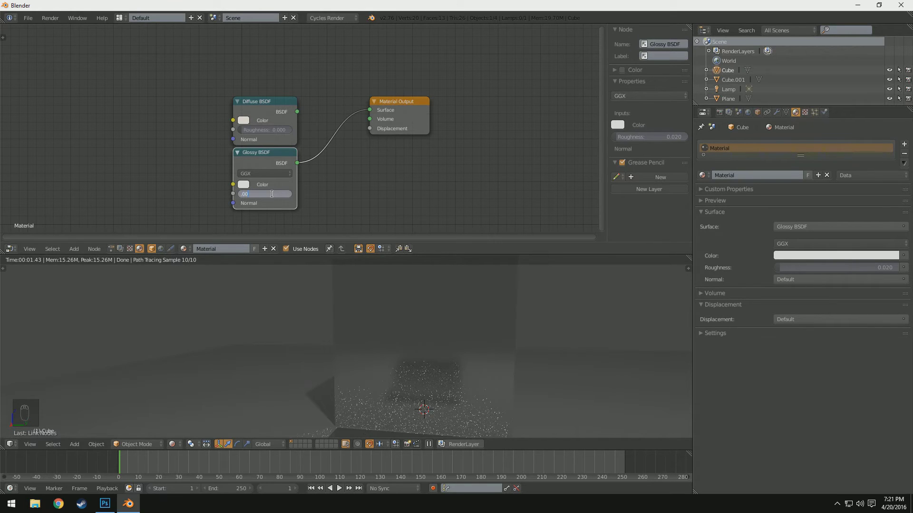
key(KP_0)
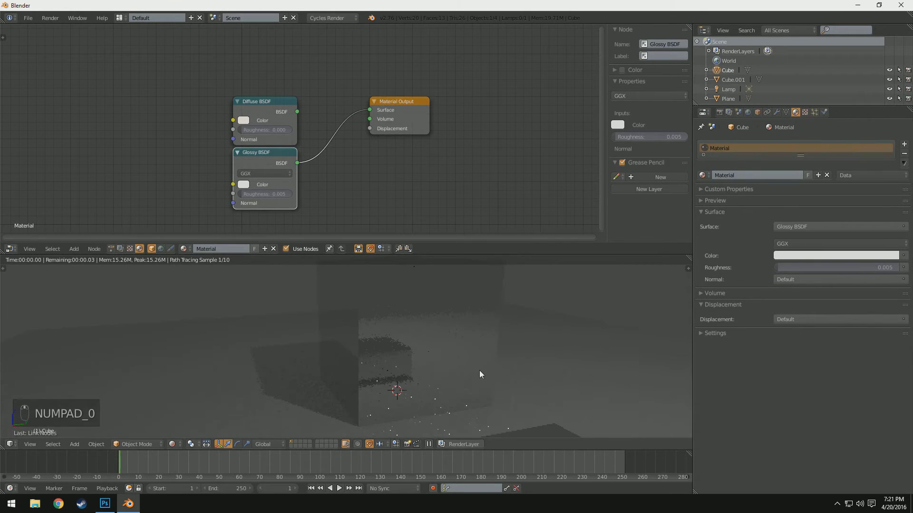
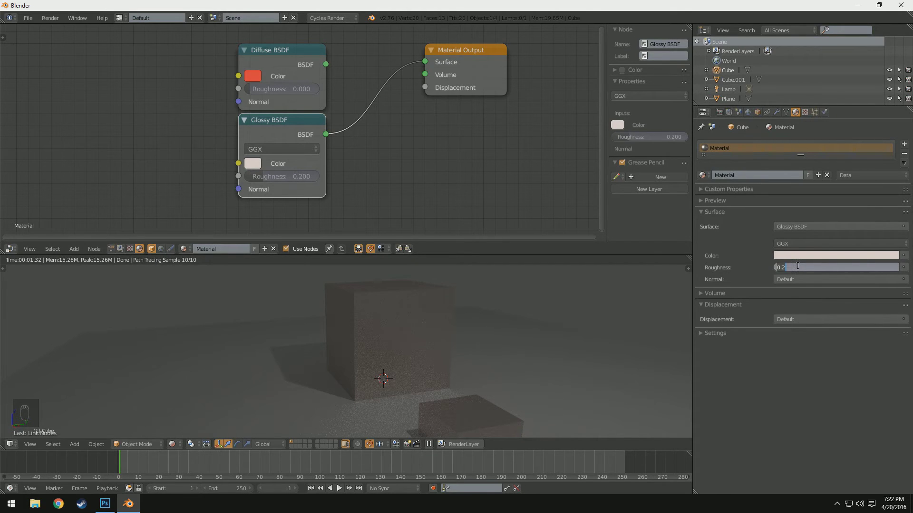
- Add a Mix Shader on the link and start wiring Glossy and Diffuse, undoing a wrong connection
key(KP_0)
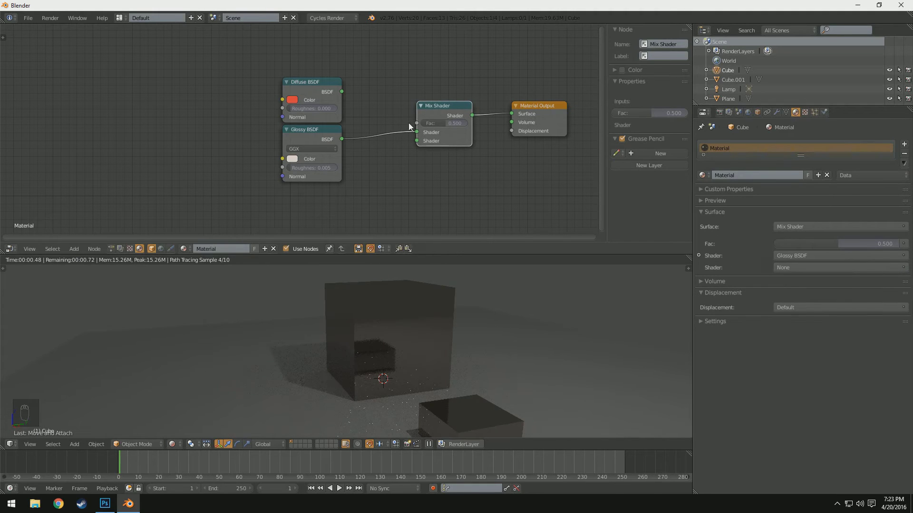
drag(421, 140, 347, 94)
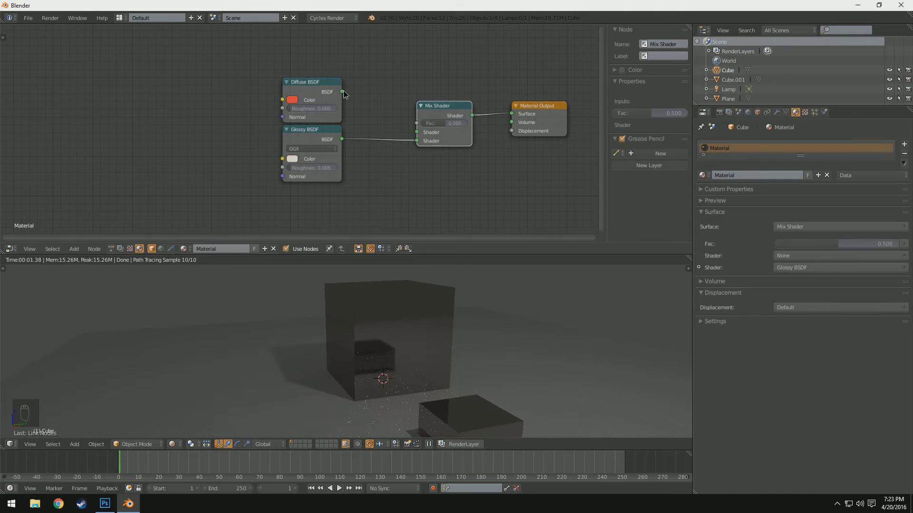
drag(425, 136, 440, 143)
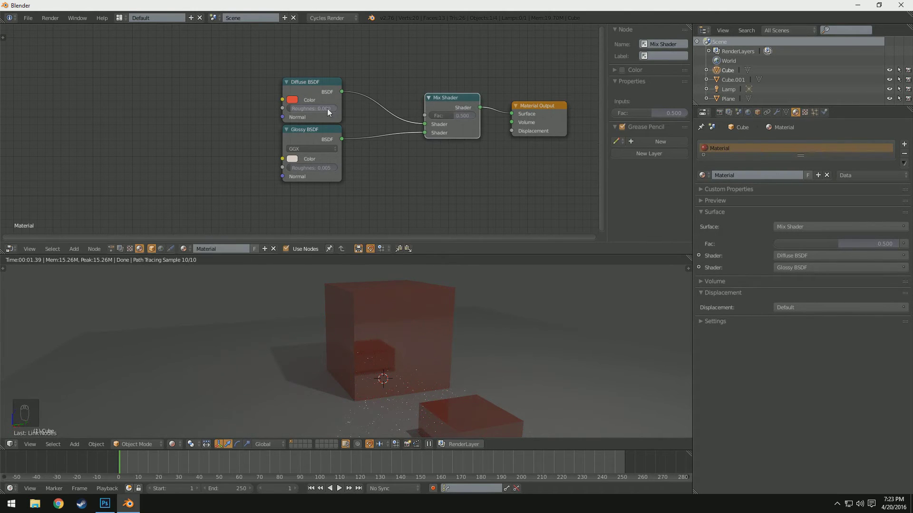
key(Delete)
- Connect Diffuse to the first and Glossy to the second Mix Shader input with Fac 0.200
click(493, 120)
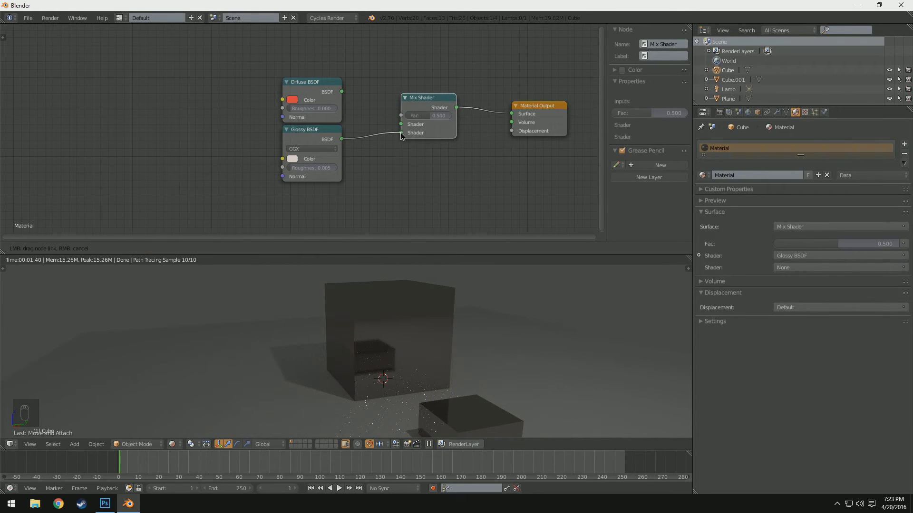
drag(403, 136, 356, 110)
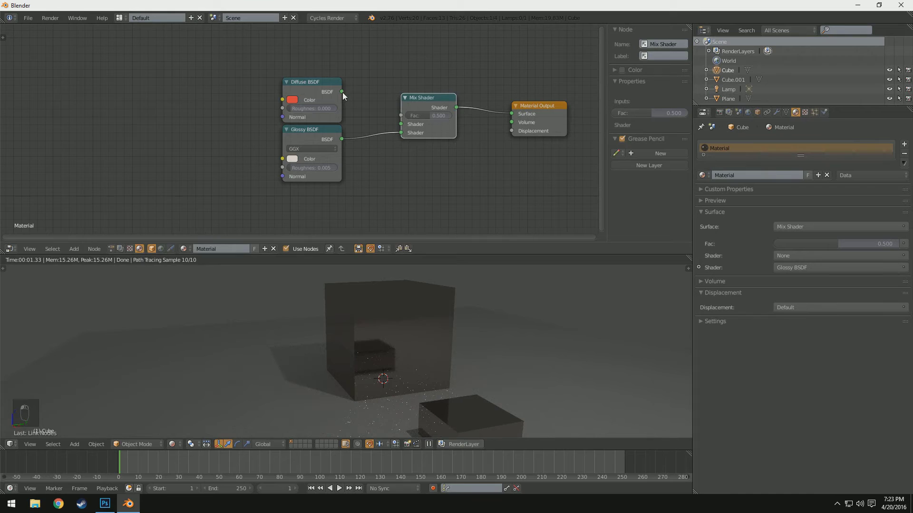
click(408, 127)
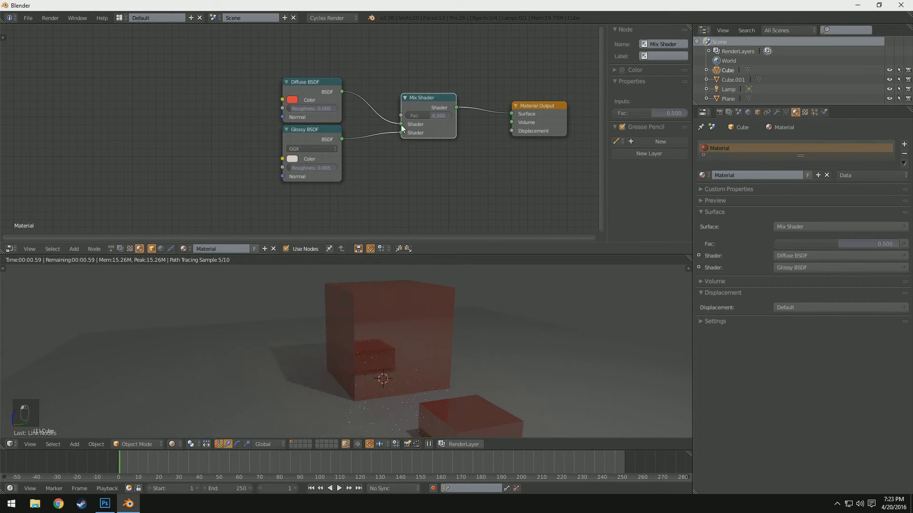
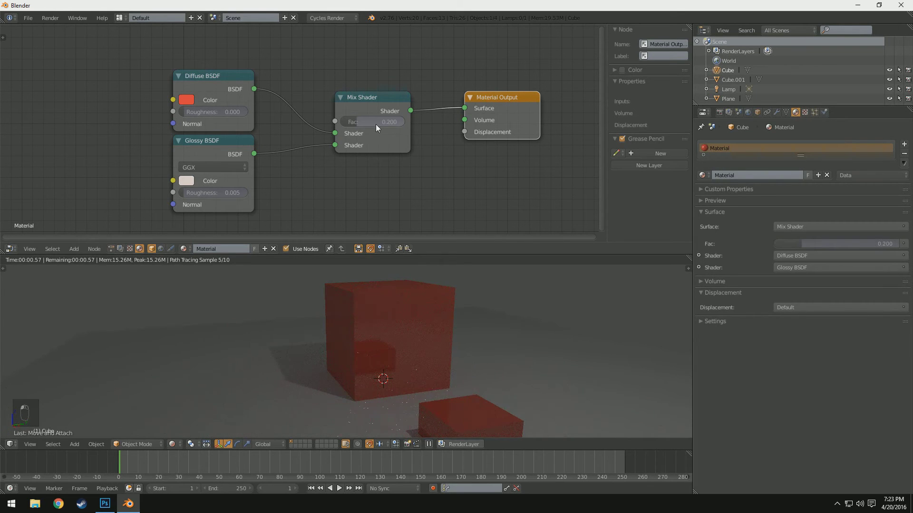
- Raise the Mix Shader factor to 0.800 and take a wider look at the glossier cubes
drag(431, 218, 379, 361)
drag(356, 359, 338, 353)
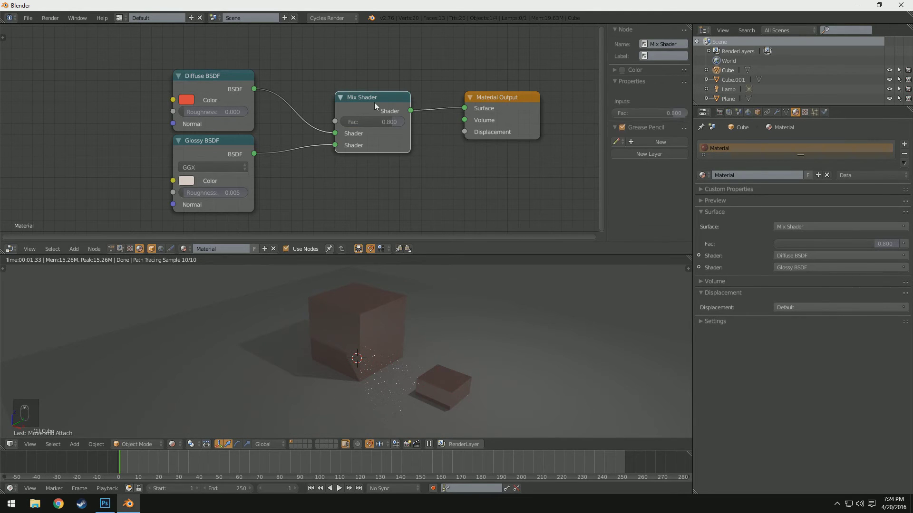
- Add an Add Shader and a Mix Shader, feed Diffuse and Glossy into both, Add Shader to the output
key(Delete)
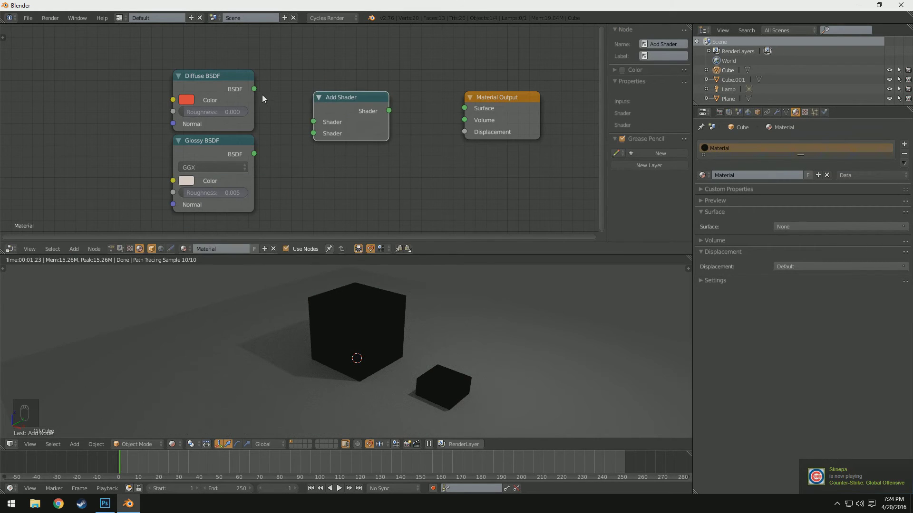
drag(313, 124, 407, 319)
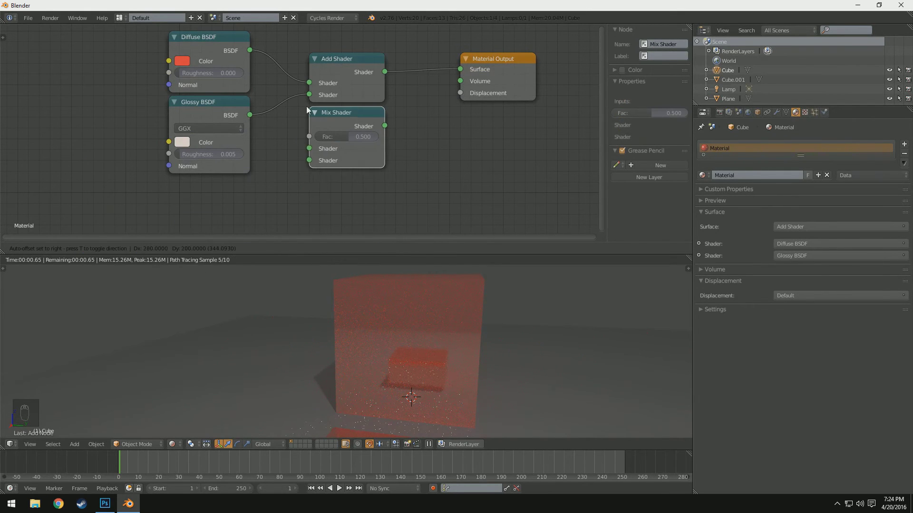
drag(311, 151, 390, 131)
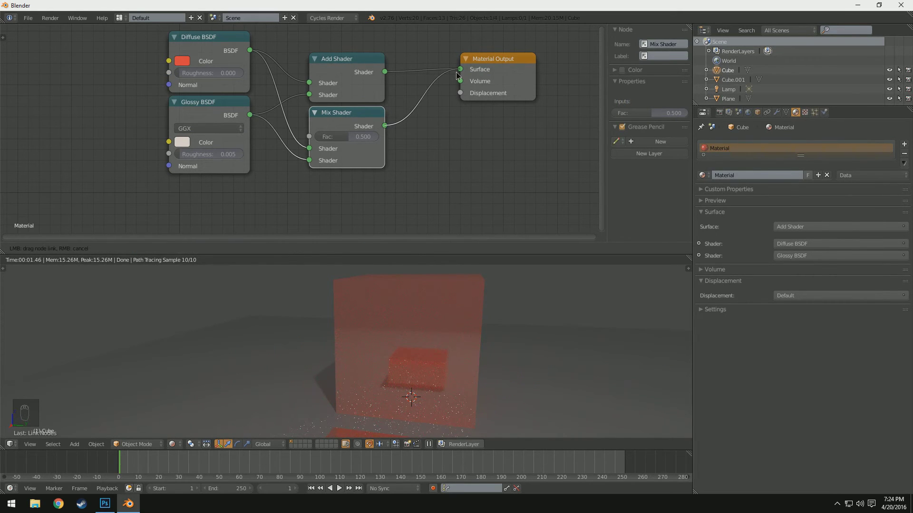
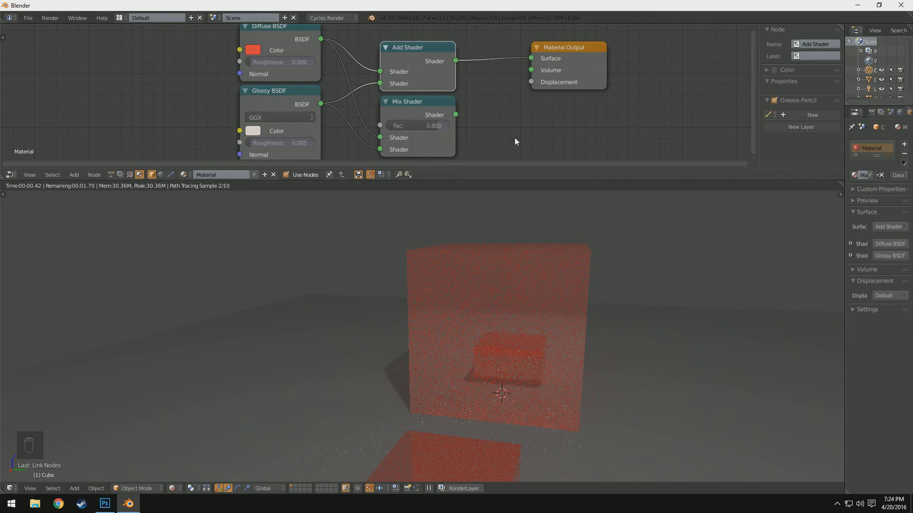
- Add a Glass BSDF, delete the Add and Mix Shaders, and connect the glass straight to the output
drag(530, 353, 188, 142)
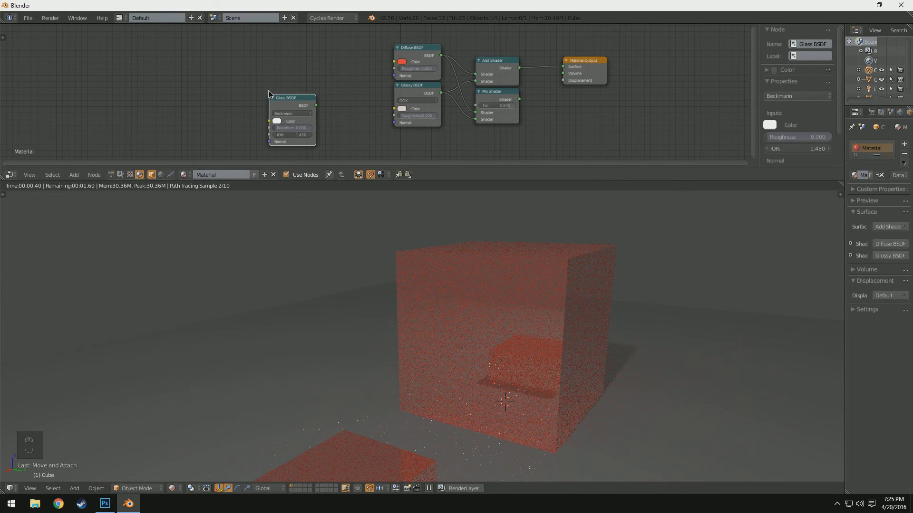
click(163, 44)
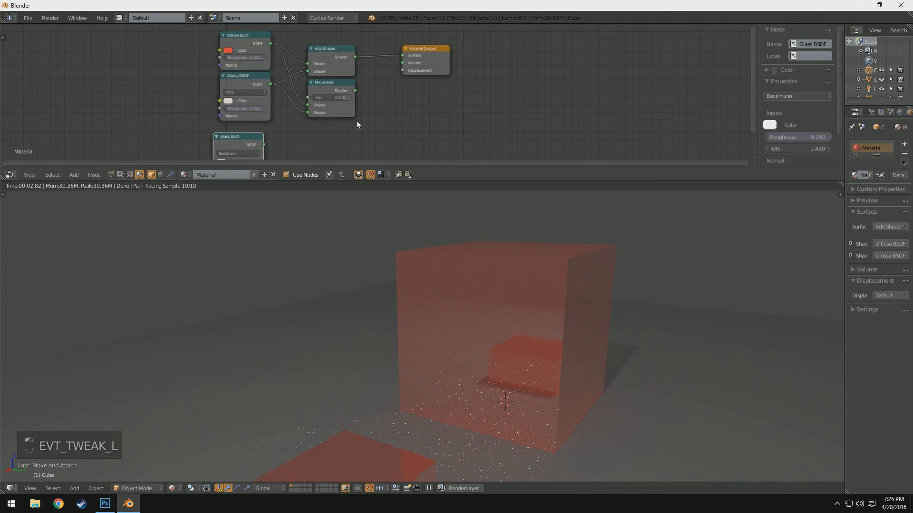
key(Delete)
key(Delete)
click(336, 75)
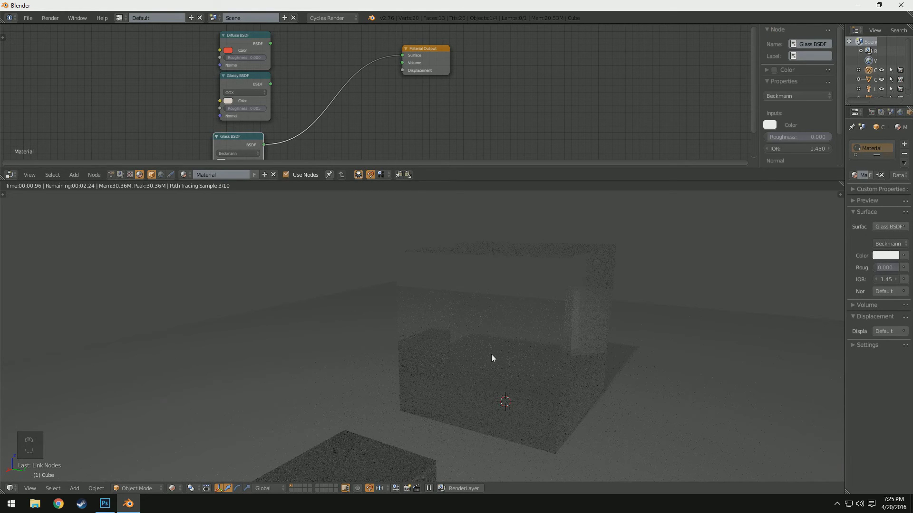
click(366, 443)
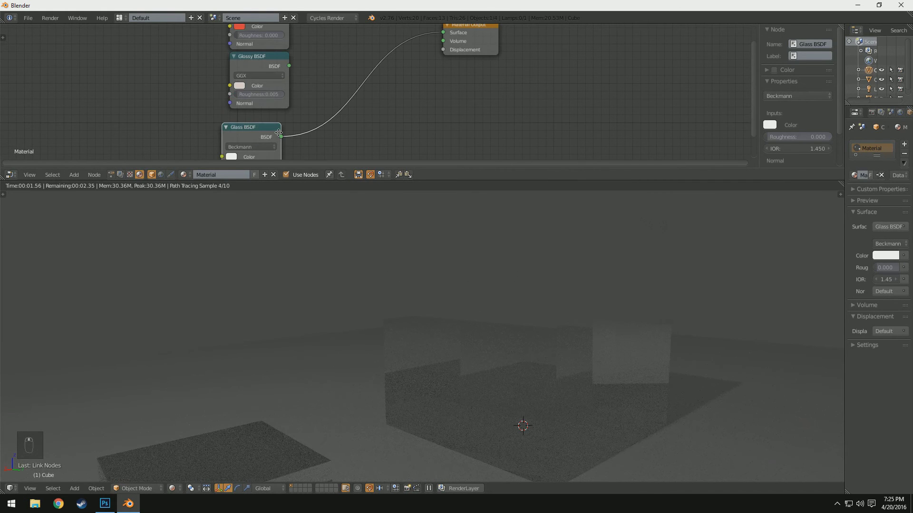
drag(222, 43, 236, 138)
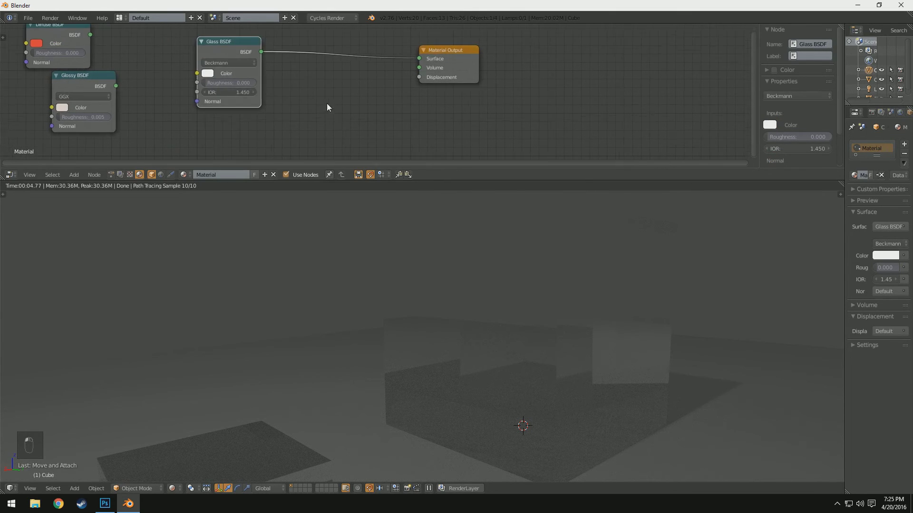
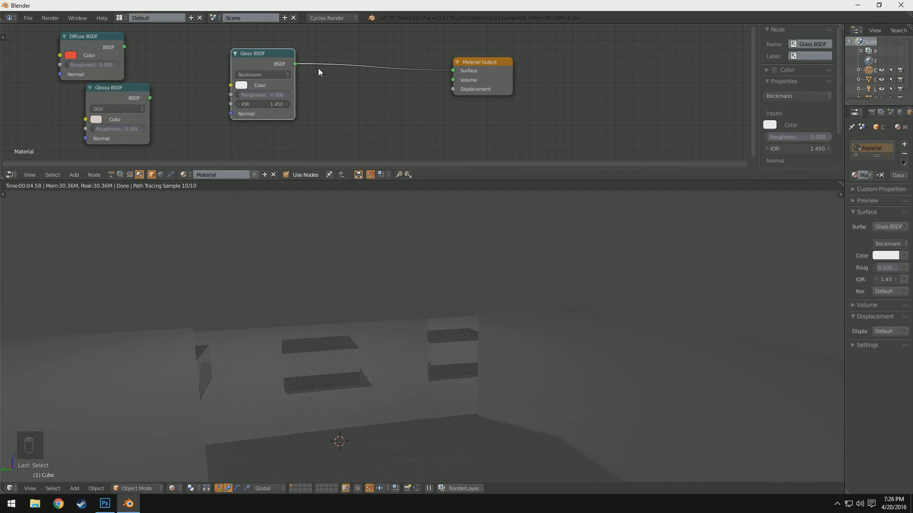
- Set the glass roughness to 0.010 and try an extreme IOR around 34.750
click(422, 386)
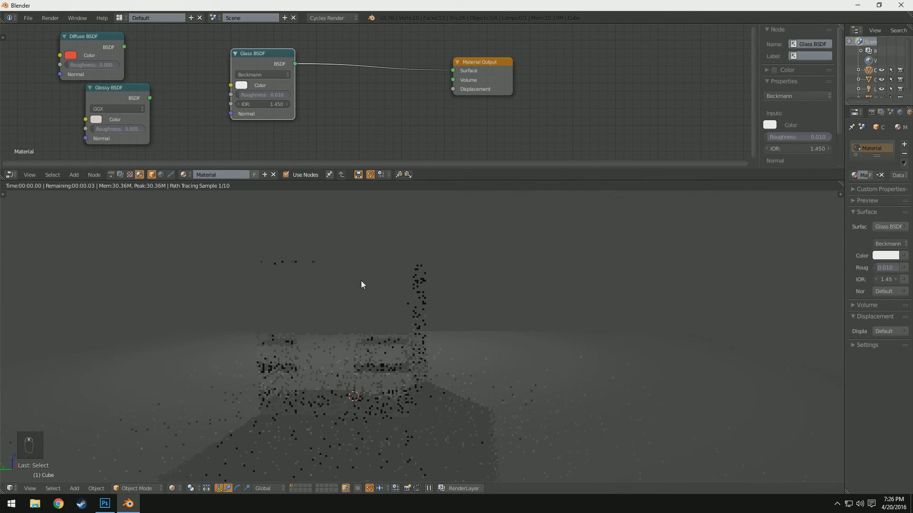
drag(365, 283, 355, 295)
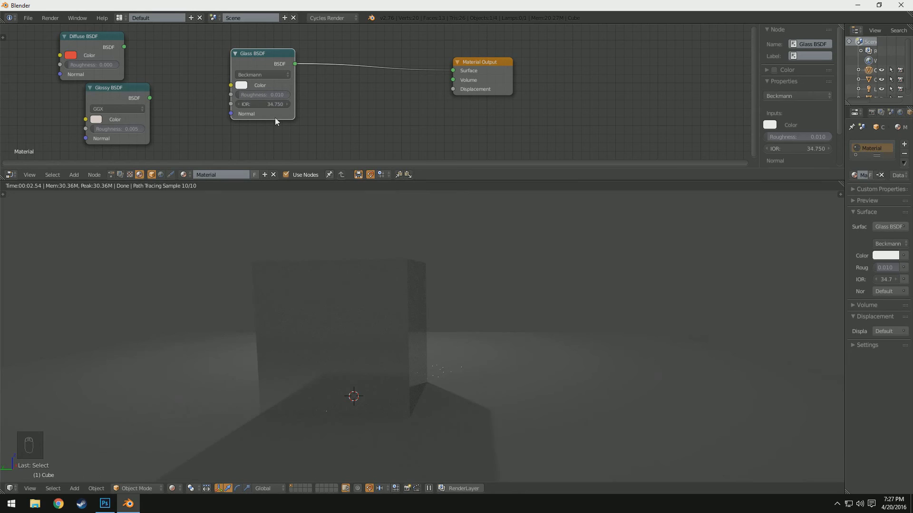
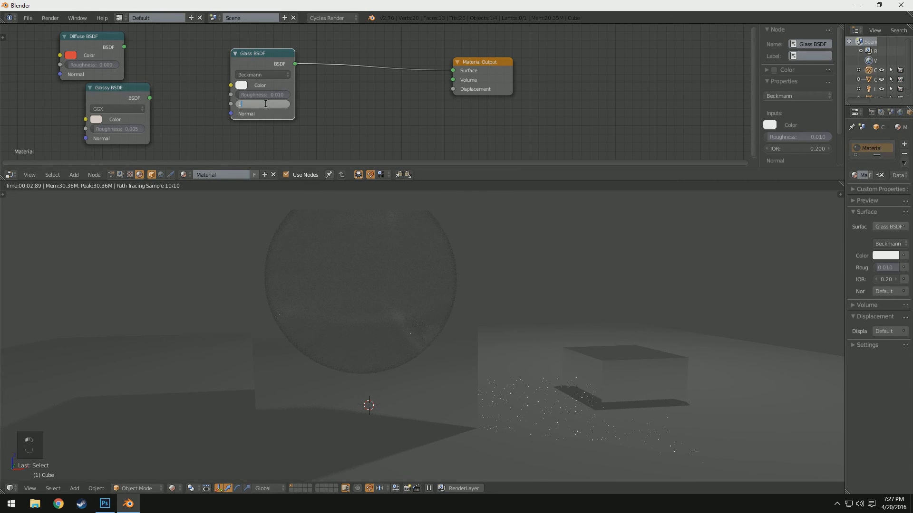
click(272, 106)
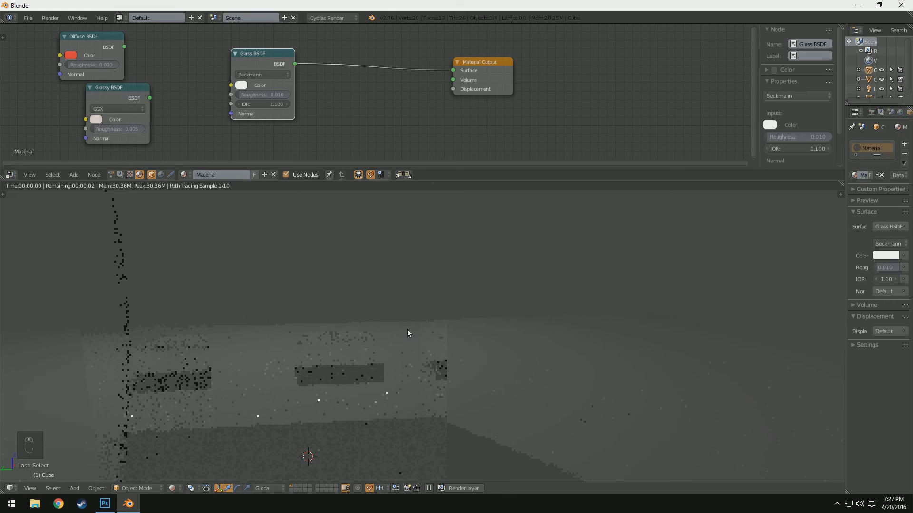
- Bring the IOR back down through 1.000 and settle on 1.333
drag(410, 333, 327, 381)
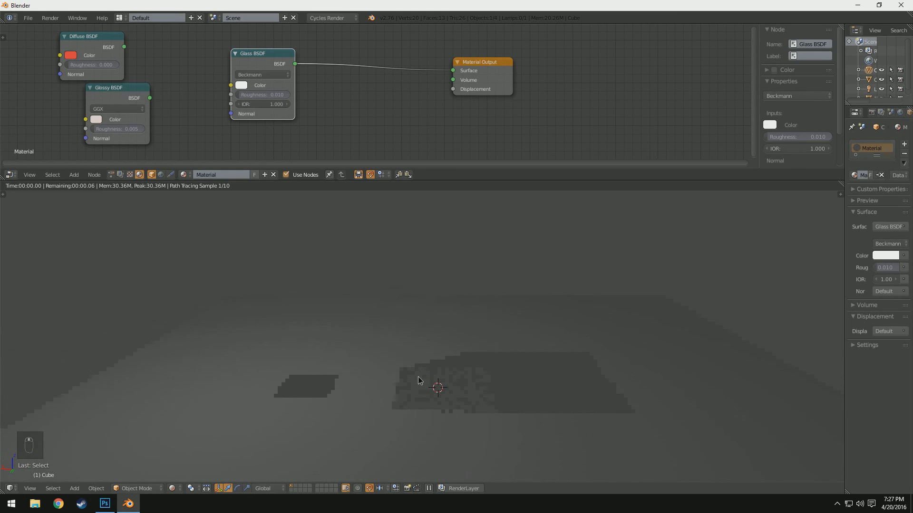
middle_click(422, 379)
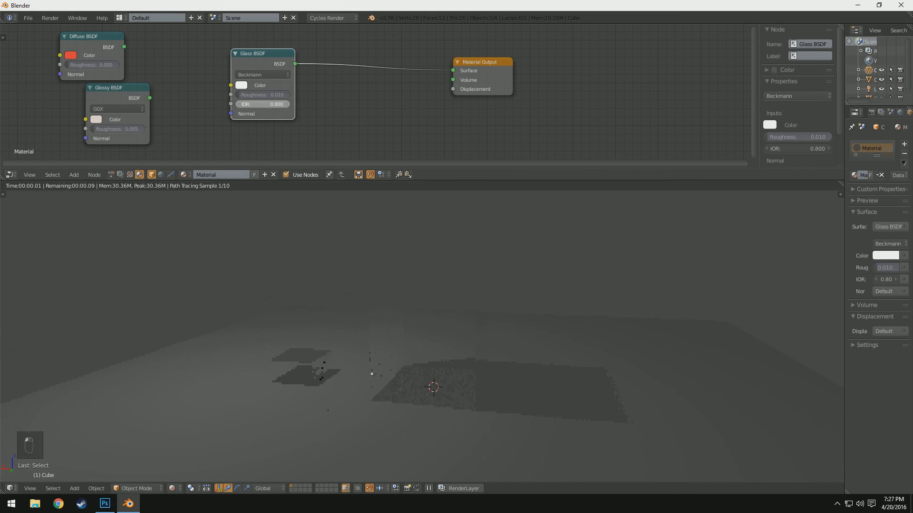
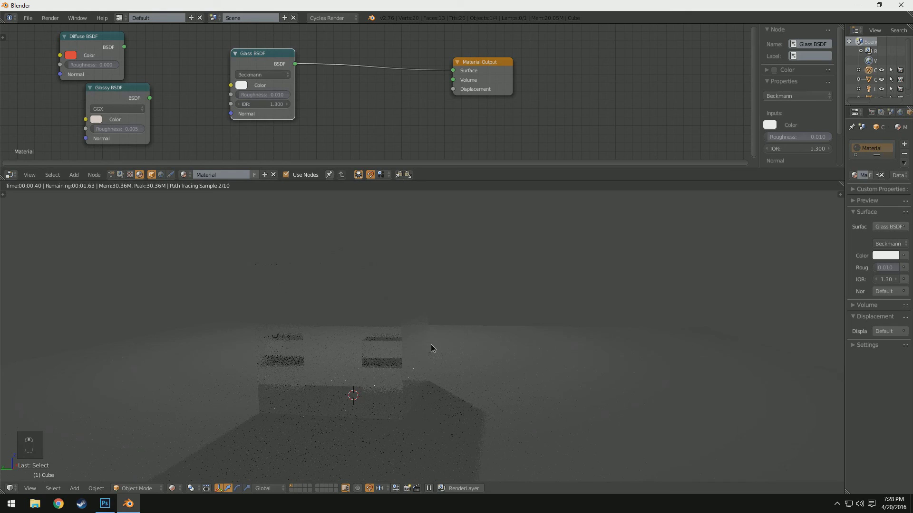
key(KP_3)
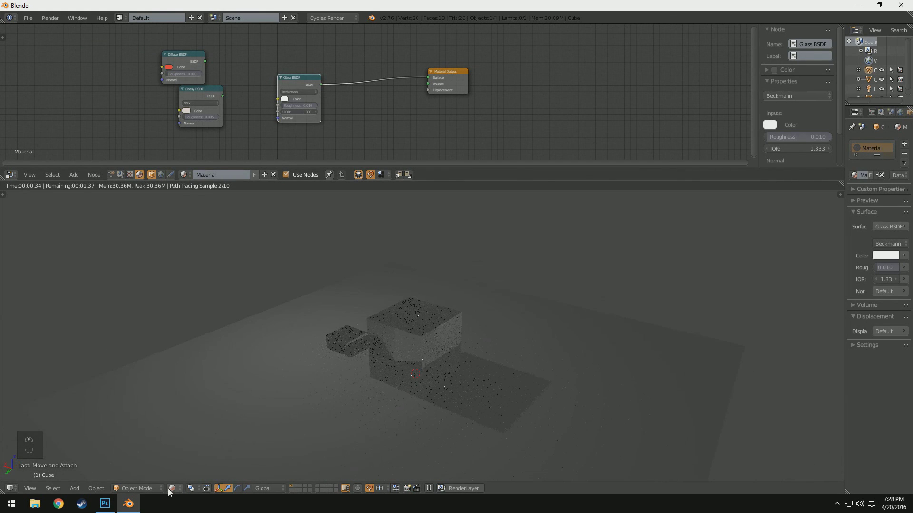
- Reconnect the Glossy BSDF to the Surface output, leaving the Glass node unlinked
click(194, 460)
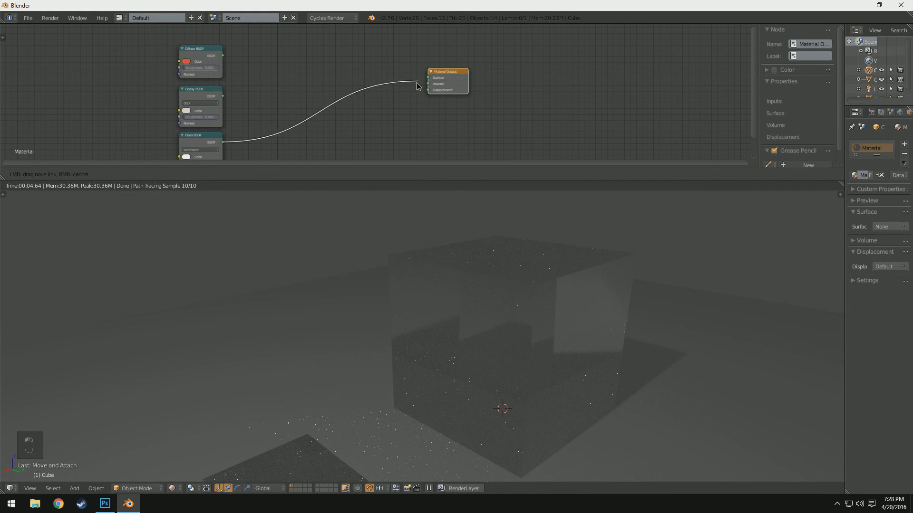
drag(383, 96, 433, 78)
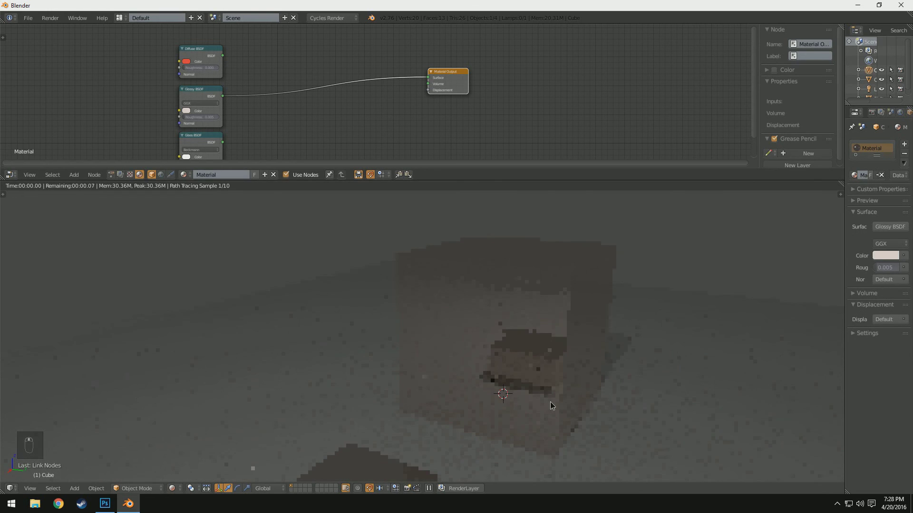